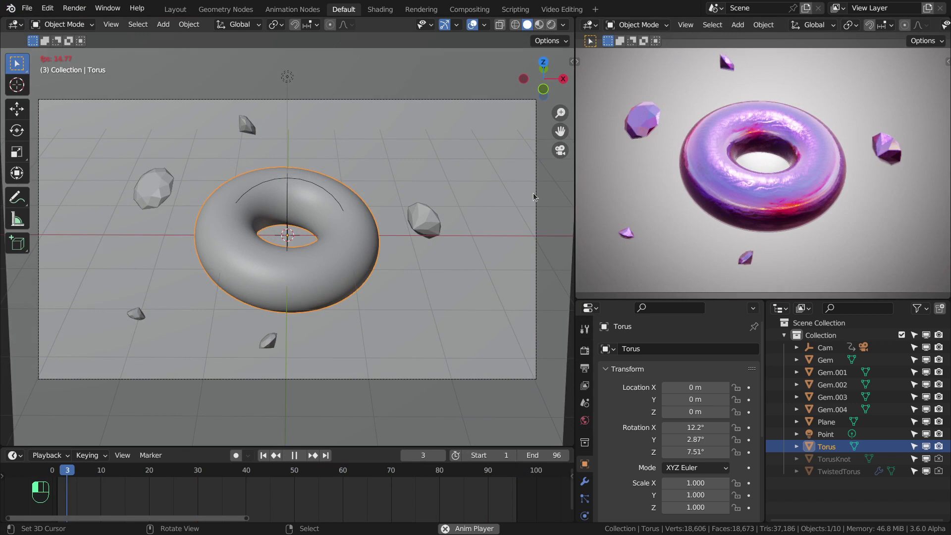
Step: Start a new empty General scene and enable the Node Wrangler add-on
key("space")
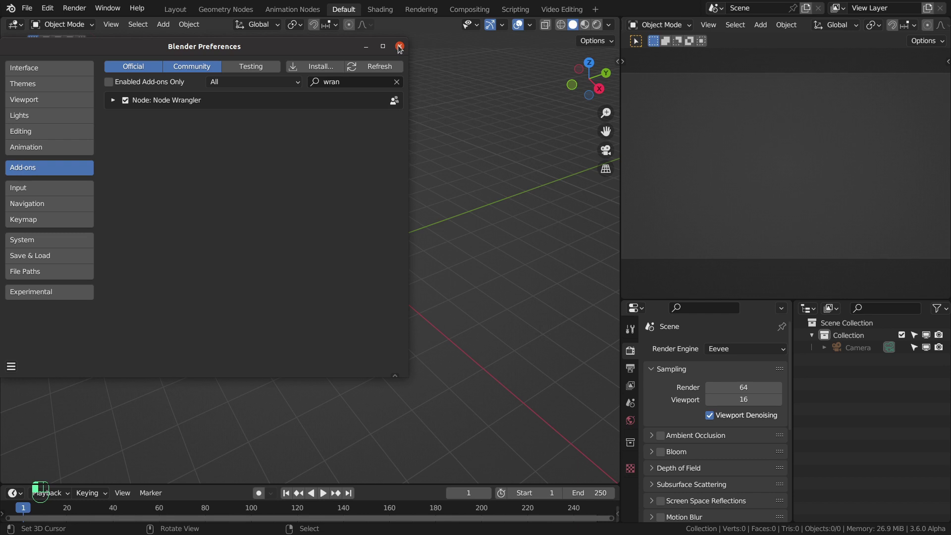
Step: Add a Math Function XYZ Math Surface mesh and bring up its Operator Presets
key("shift+a")
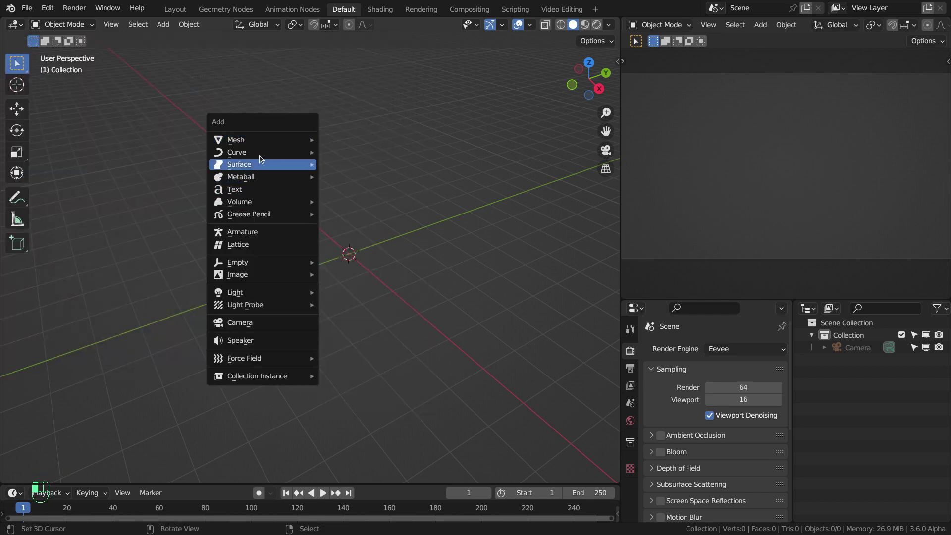
left_click_drag(356, 200, 313, 112)
key("shift+a")
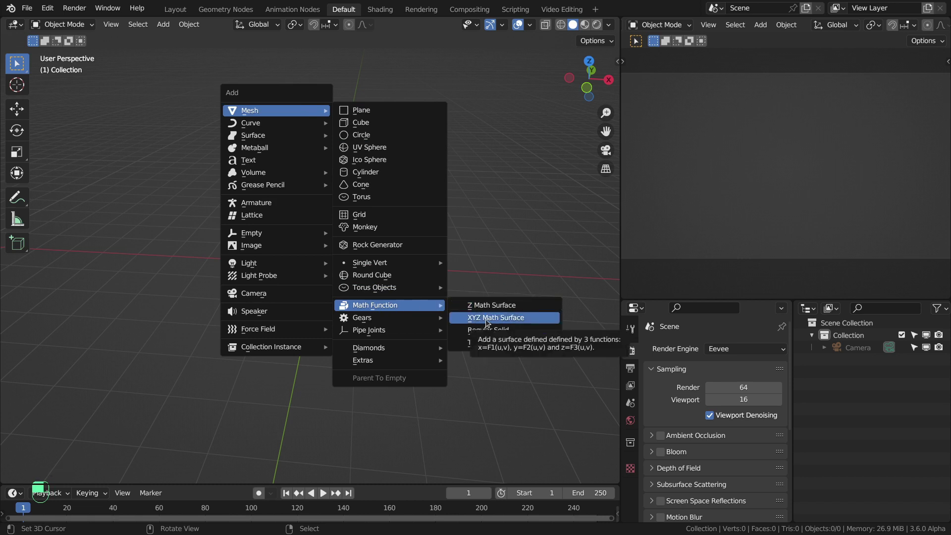
left_click_drag(162, 433, 114, 469)
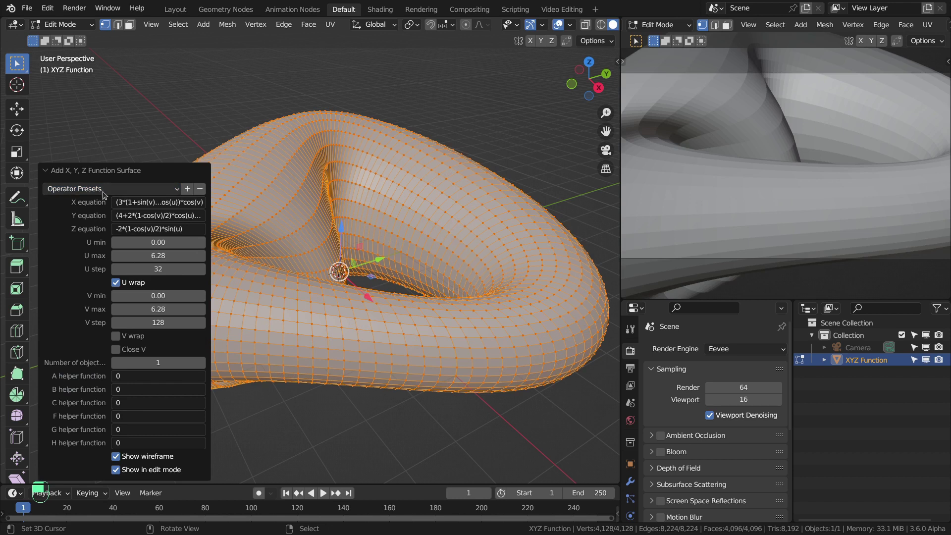
Step: Apply a shell preset with U step 64, V max 12.57, V step 256, back in object mode
left_click_drag(398, 239, 110, 380)
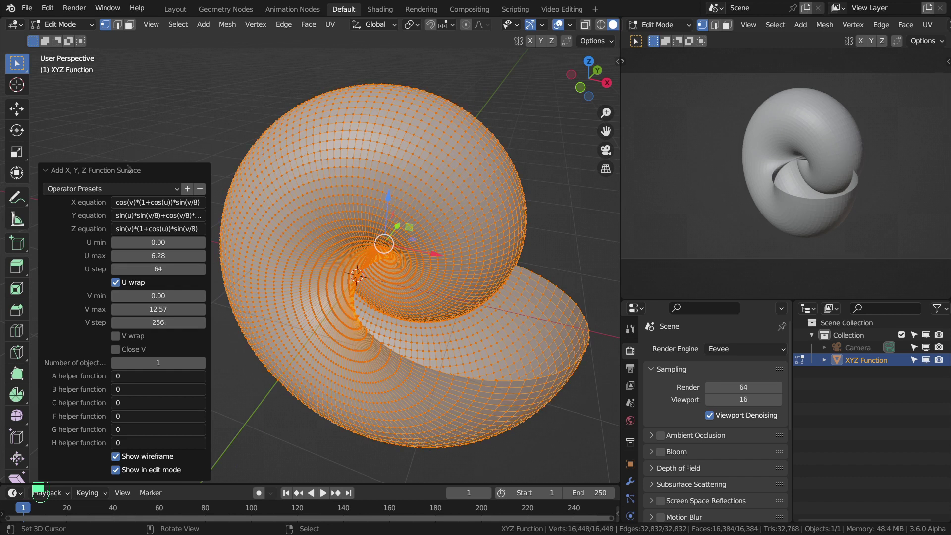
key("Tab")
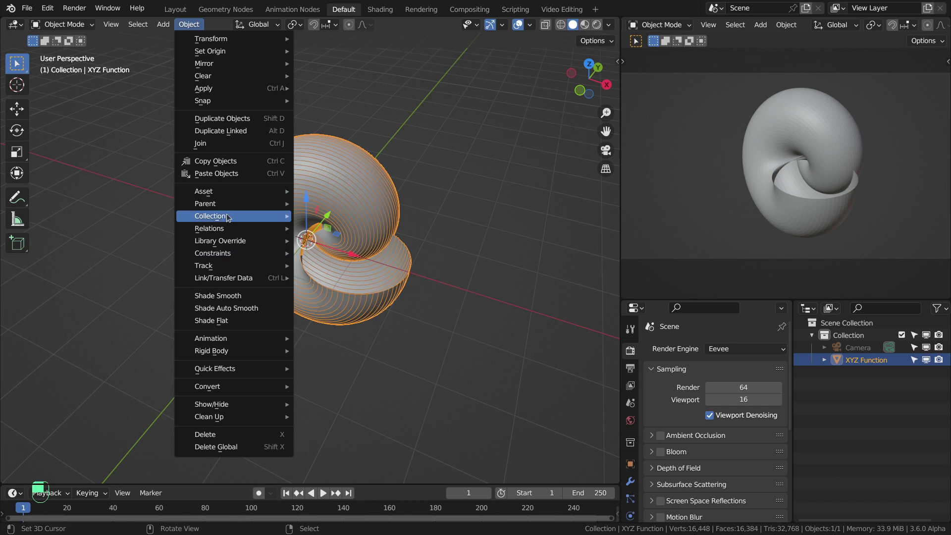
Step: Shade the shell smooth, give it a Principled BSDF material and switch to the Shading workspace
left_click_drag(393, 264, 382, 9)
left_click_drag(382, 9, 635, 31)
left_click_drag(635, 32, 127, 283)
left_click_drag(126, 282, 150, 458)
left_click(149, 459)
left_click_drag(149, 459, 148, 414)
left_click(148, 413)
left_click_drag(149, 414, 213, 388)
left_click(213, 388)
Step: Add an Environment Texture to the World nodes using shanghai_bund_2k.hdr in rendered view
left_click_drag(213, 388, 224, 430)
left_click_drag(224, 430, 323, 230)
key("z")
key("z")
left_click_drag(161, 135, 323, 230)
left_click_drag(323, 230, 358, 229)
left_click_drag(357, 230, 488, 326)
key("shift+e")
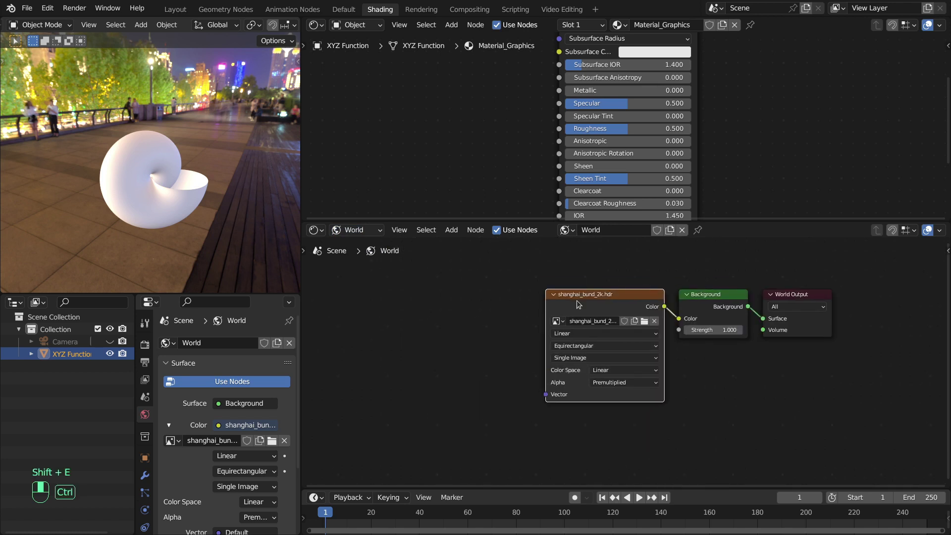
Step: Add Texture Coordinate and Mapping nodes driving the HDRI, plus a second Background node
key("ctrl+t")
key("shift+e")
left_click(409, 318)
left_click_drag(410, 319, 628, 357)
key("shift+e")
left_click_drag(629, 357, 657, 296)
Step: Blend both Backgrounds through a Mix Shader keyed by Light Path Is Camera Ray, HDRI strength 2
left_click_drag(657, 296, 656, 355)
key("shift+d")
left_click_drag(656, 355, 649, 308)
middle_click(649, 308)
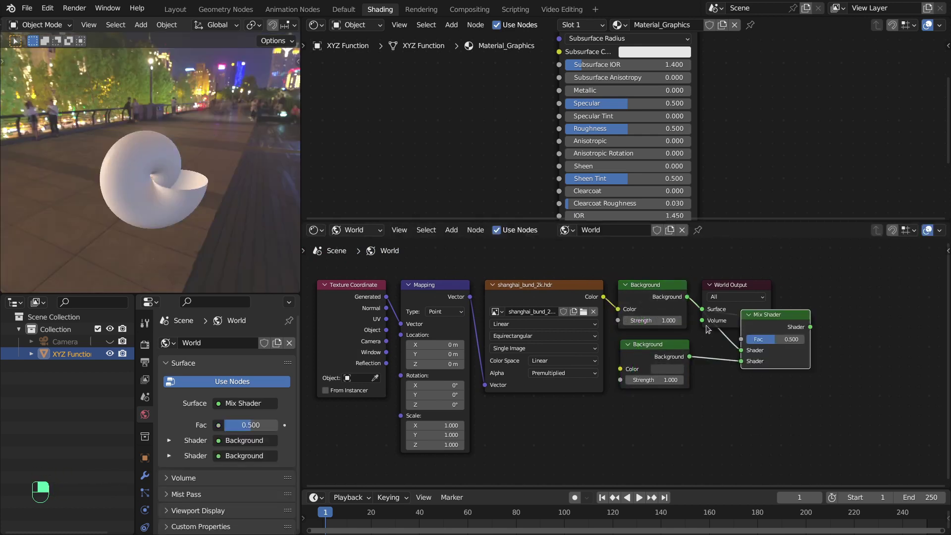
middle_click(545, 333)
right_click(544, 333)
key("shift+e")
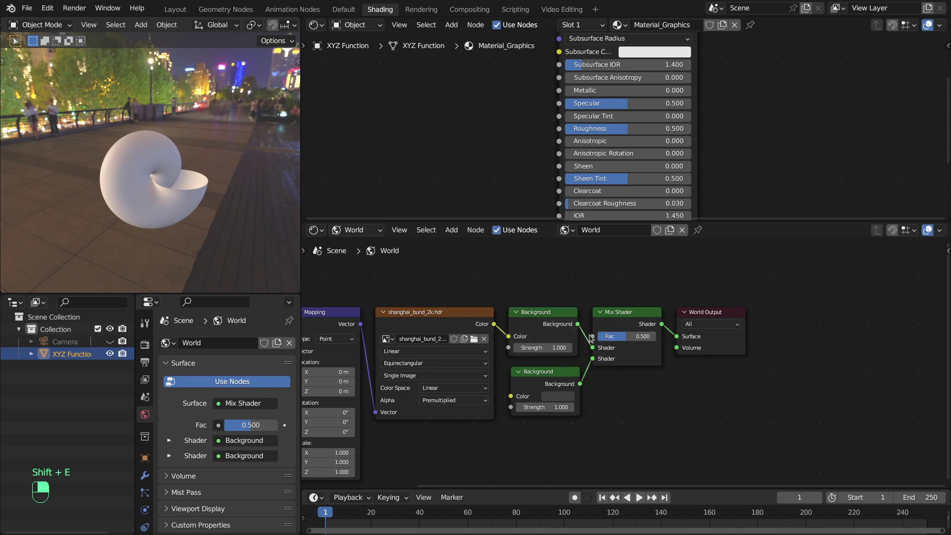
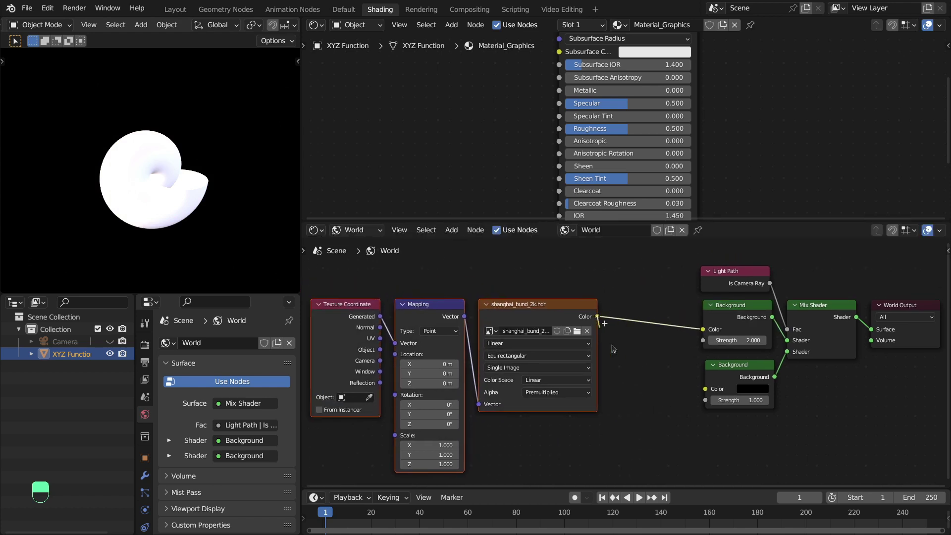
Step: Insert a Hue Saturation Value node after the HDRI and enable Screen Space Reflections with Trace Precision 1.000
key("Down")
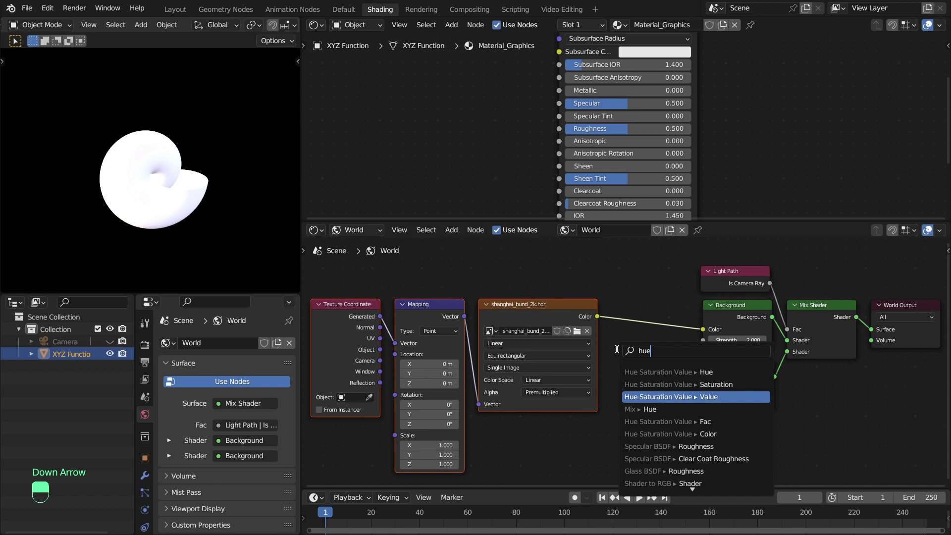
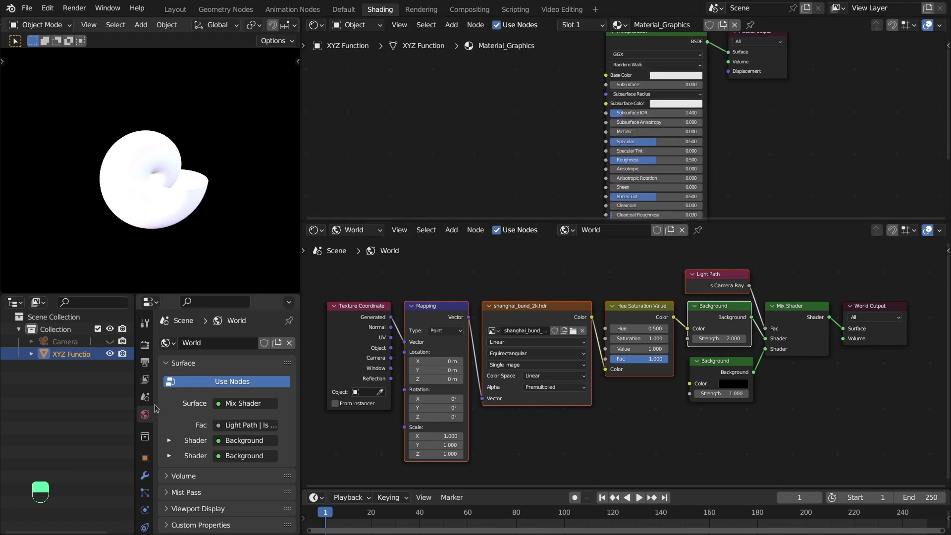
left_click_drag(149, 350, 176, 371)
left_click_drag(176, 372, 176, 438)
right_click(173, 437)
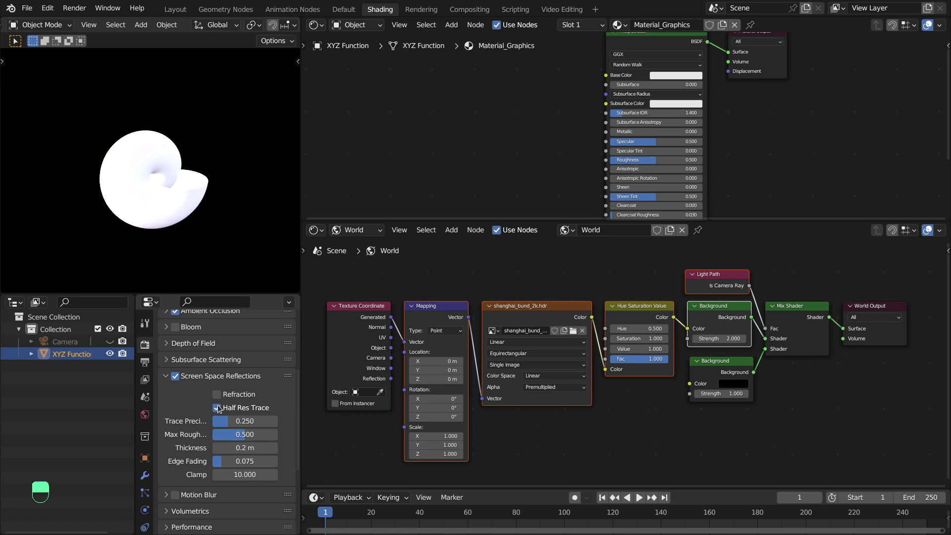
left_click_drag(232, 415, 220, 424)
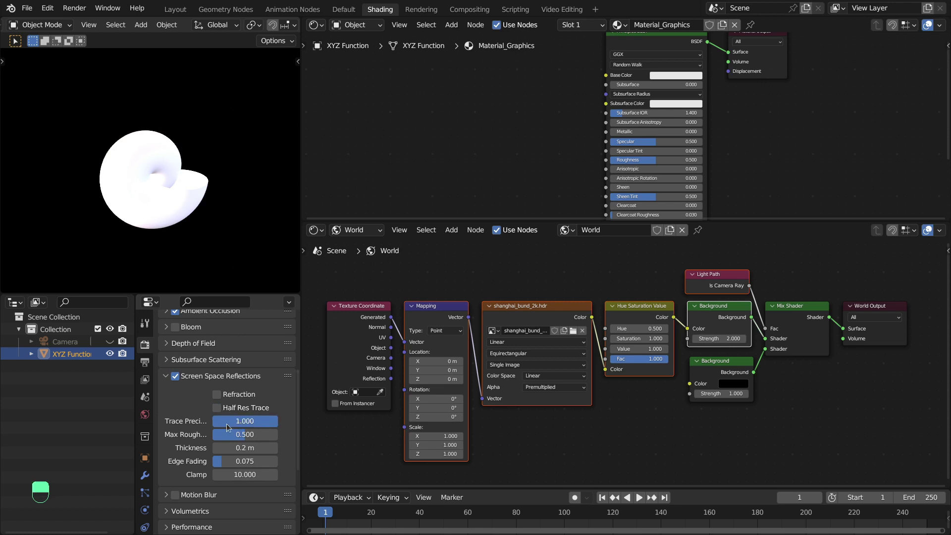
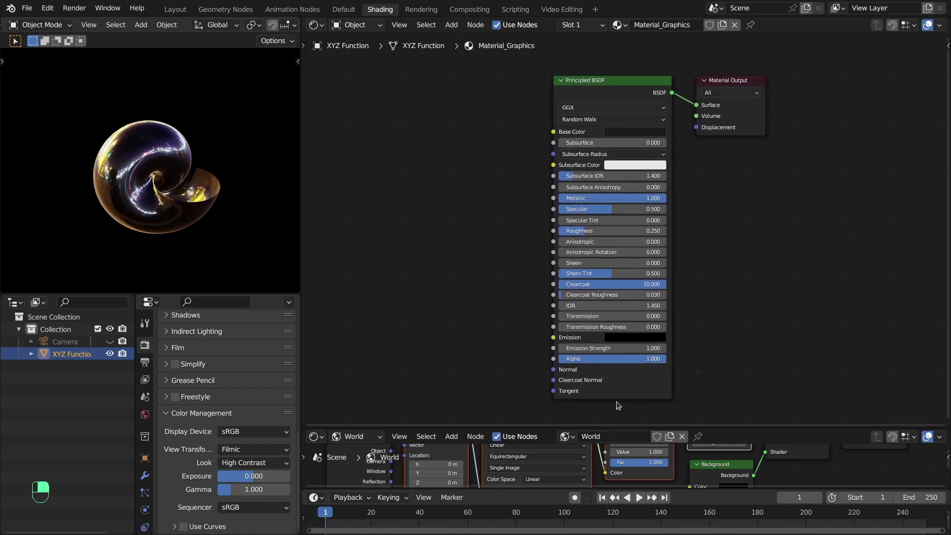
Step: Set the Principled BSDF to dark base colour, Metallic 1, Roughness 0.25 and Clearcoat 10
left_click_drag(204, 193, 116, 204)
right_click(115, 204)
middle_click(345, 10)
Step: Rotate the shell for an angled view and pull the camera back along Y to frame it
left_click_drag(344, 11, 338, 145)
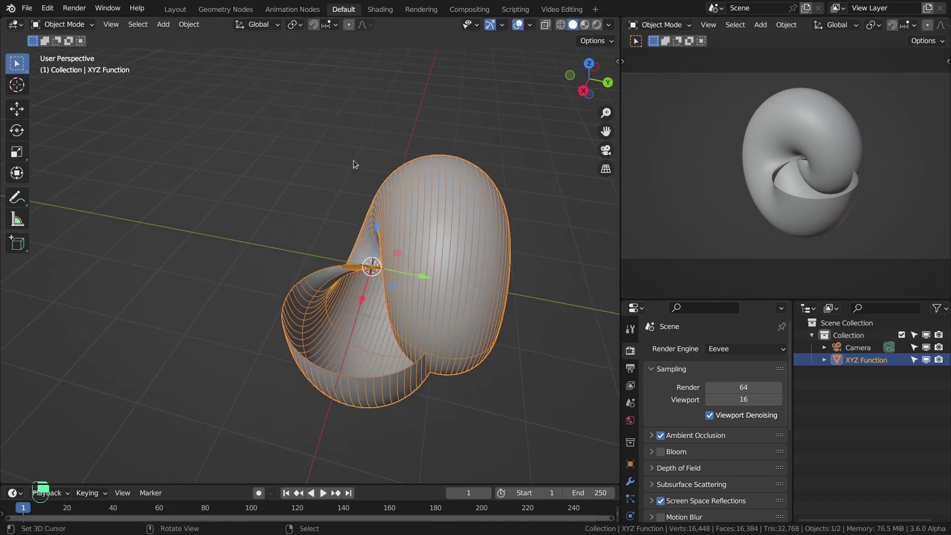
key("KP_0")
key("alt+r")
key("alt+g")
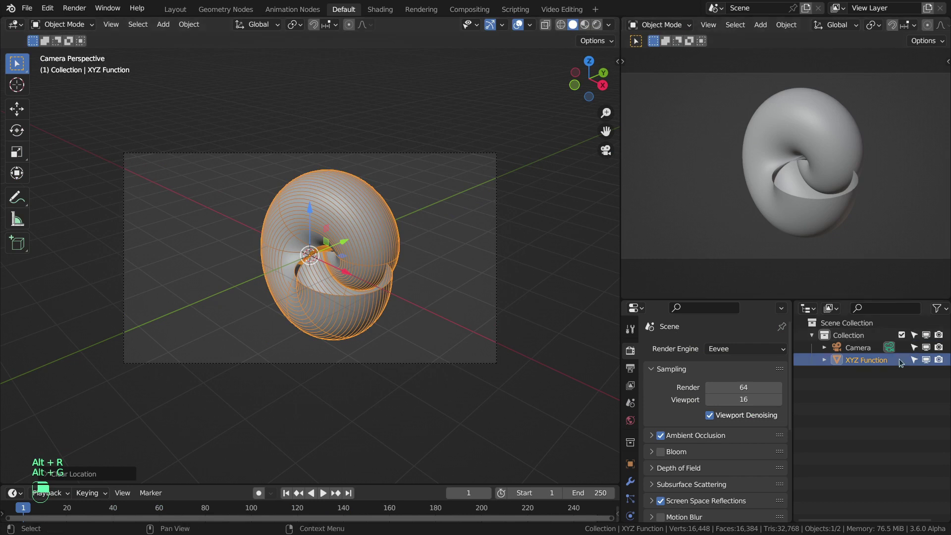
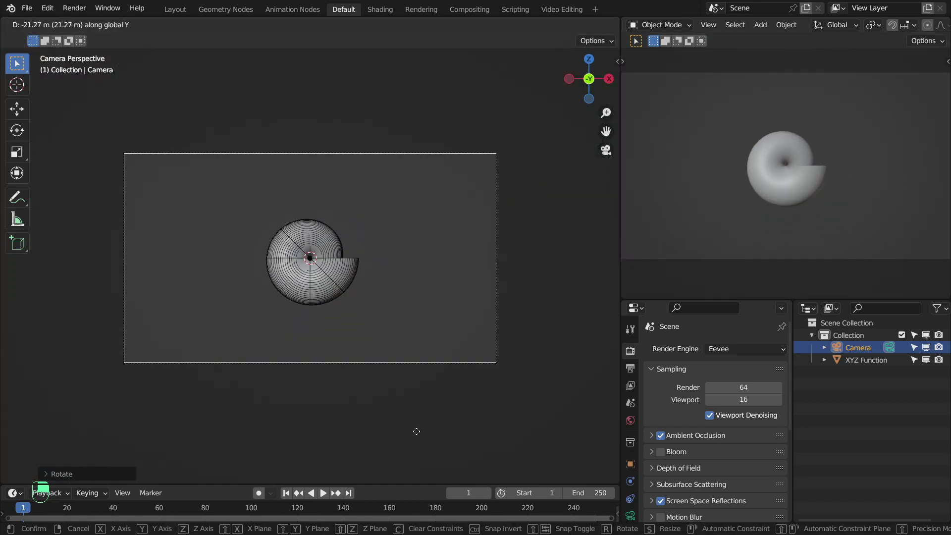
left_click_drag(399, 319, 429, 277)
key("n")
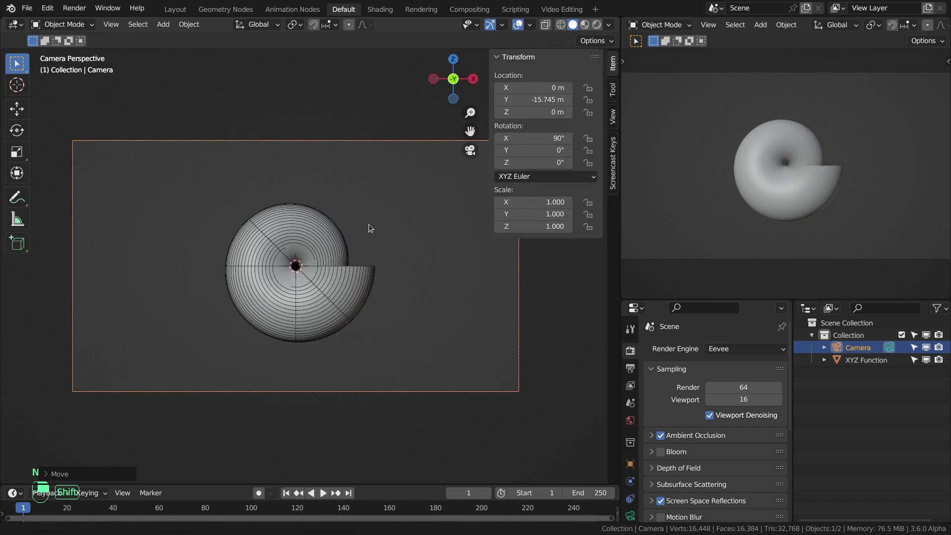
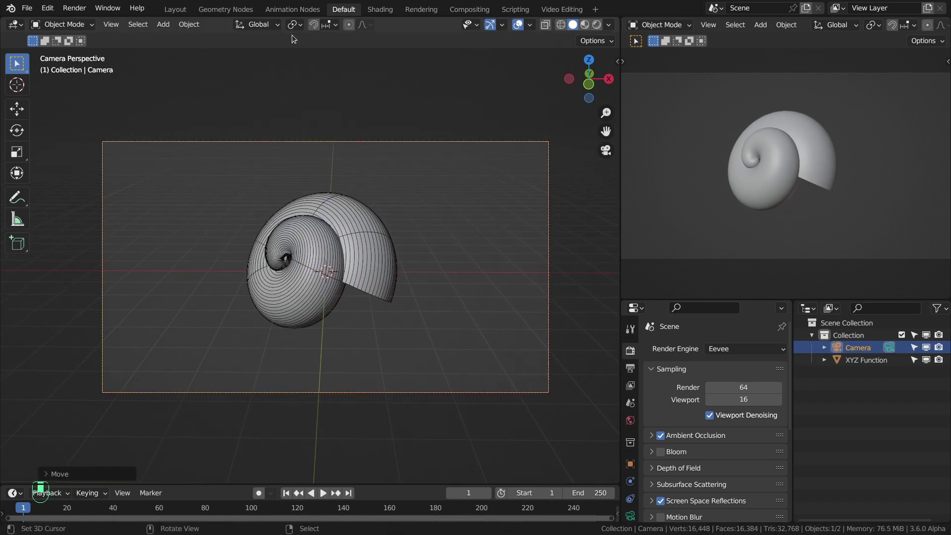
Step: View the glossy shell through the camera in the Shading workspace under the HDRI
left_click_drag(388, 11, 157, 196)
key("KP_0")
Step: Keyframe the Mapping rotation at frames 1 and 96, set End 96 and play it back
key("space")
key("space")
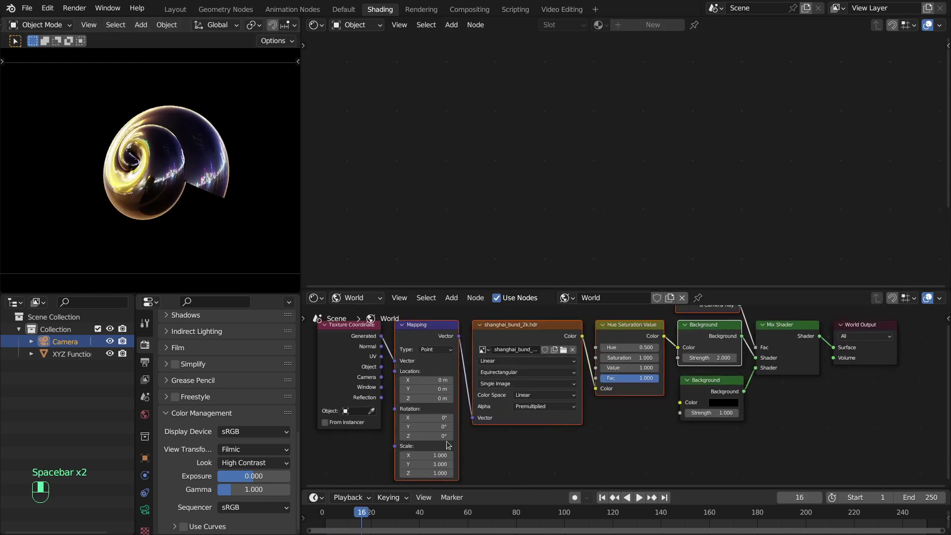
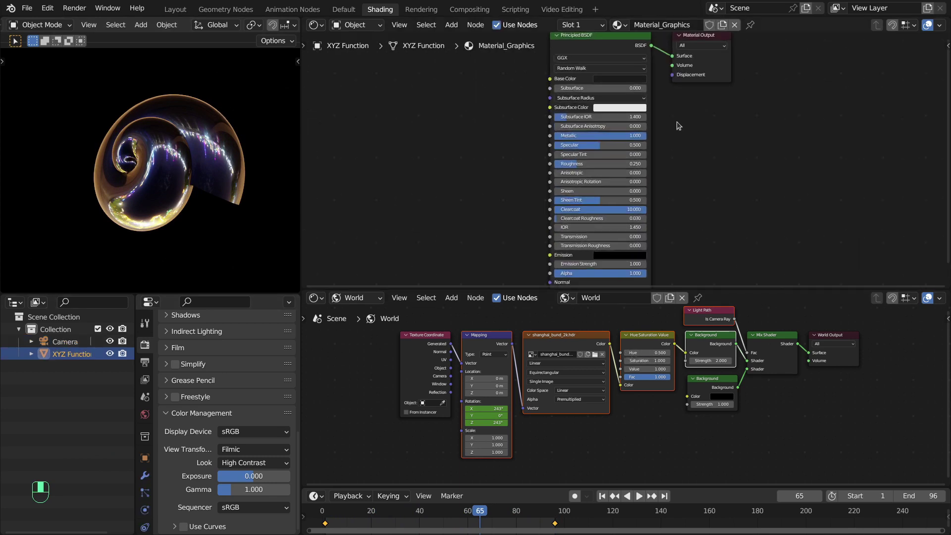
left_click(630, 83)
left_click_drag(615, 84, 205, 188)
Step: Add a point light and raise it above the shell along Z
key("shift+a")
key("shift+a")
key("z")
key("g")
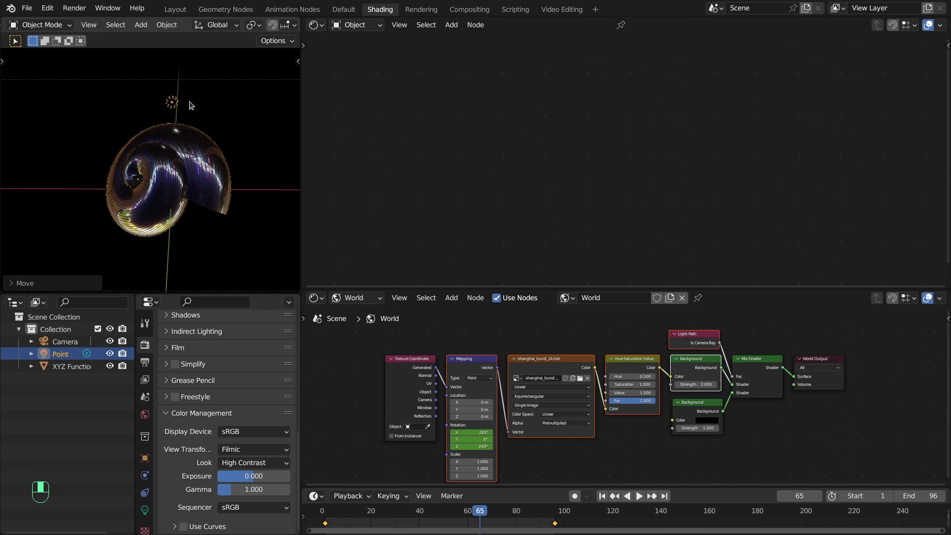
Step: Set the point light to 5000 W blue and view the result through the camera
left_click_drag(149, 513, 245, 402)
key("KP_0")
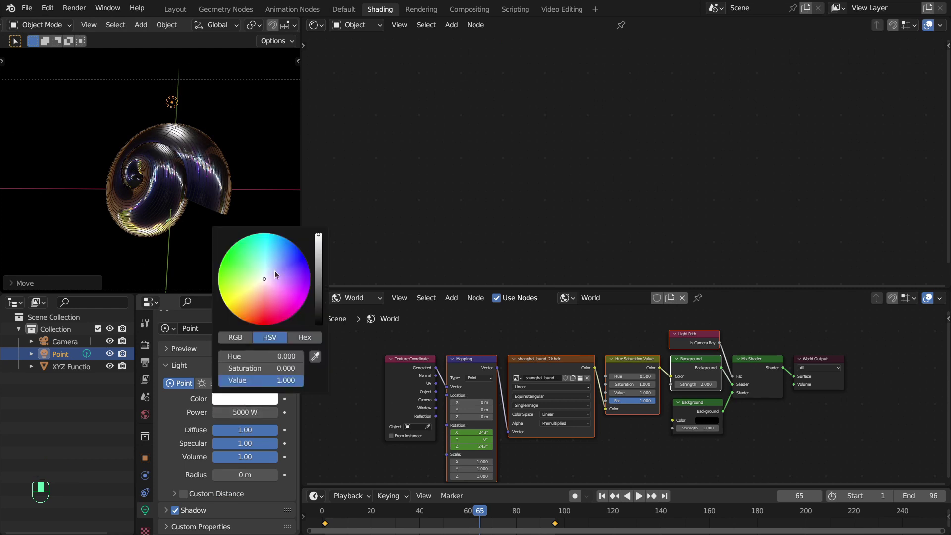
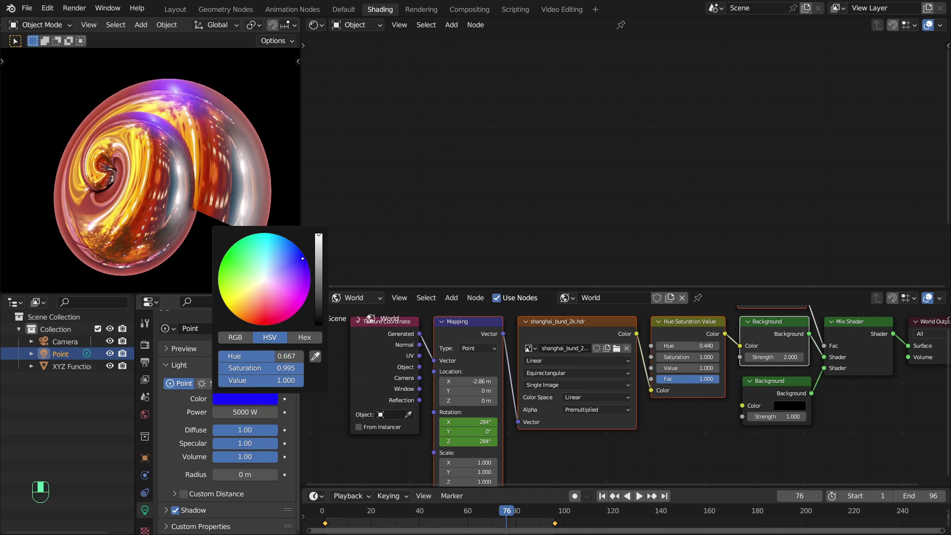
Step: Frame the shell in a maximized viewport and recentre the view and 3D cursor
right_click(246, 165)
left_click(759, 28)
left_click_drag(132, 445, 293, 325)
left_click_drag(294, 325, 351, 27)
key("space")
key("space")
key("Home")
key("space")
key("space")
key("ctrl+space")
key("z")
left_click_drag(350, 27, 351, 266)
key("shift+c")
Step: Add a mesh plane, rotate it 90° on X and scale it up to fill the camera frame
key("shift+a")
key("KP_0")
key("r")
key("s")
key("r")
key("s")
key("KP_3")
Step: Move the plane behind the shell so it stands as a full-frame backdrop
key("g")
key("s")
key("z")
key("z")
key("z")
left_click_drag(351, 265, 387, 14)
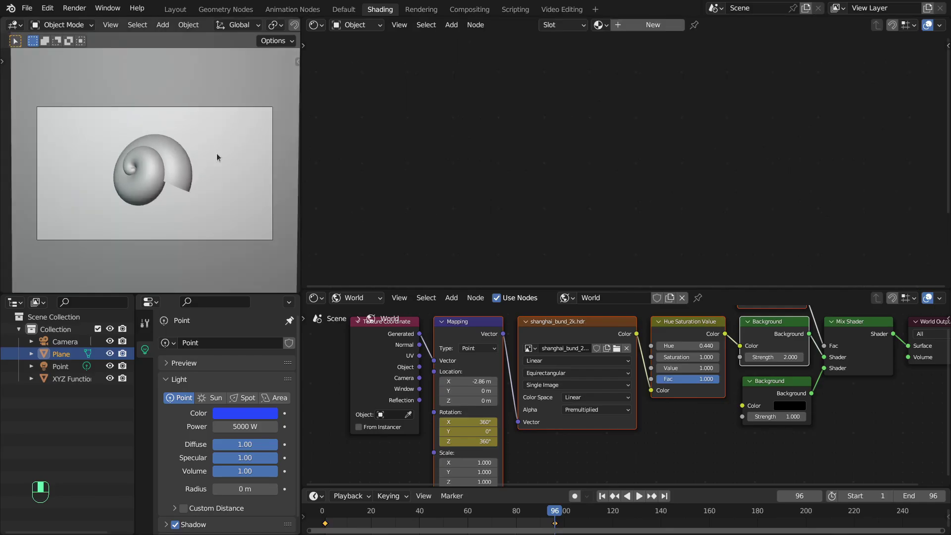
Step: Rename the backdrop plane to BG
key("F2")
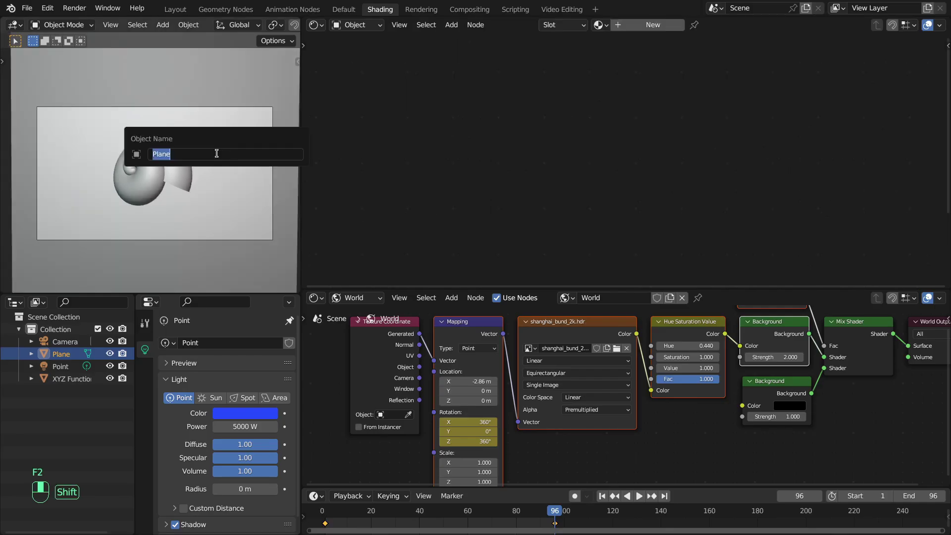
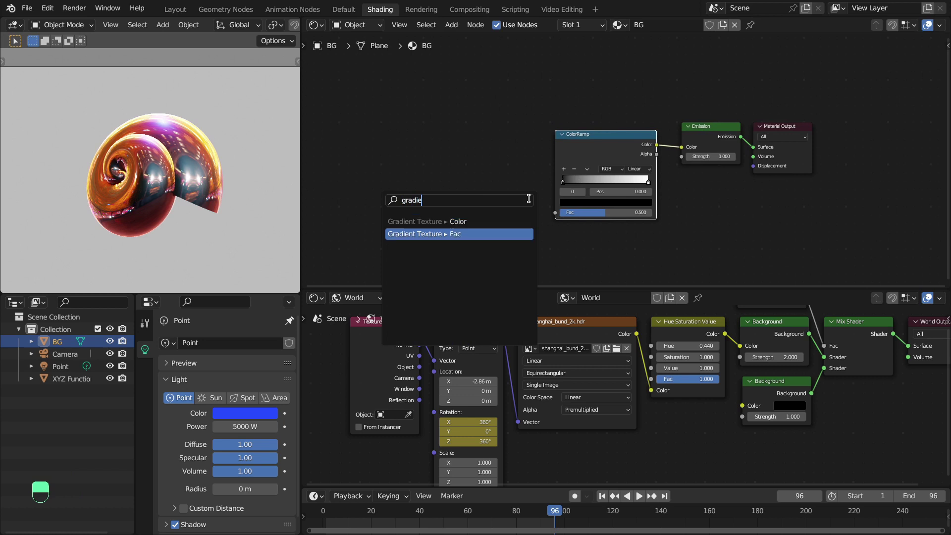
Step: Feed the Gradient Texture with Texture Coordinate and Mapping nodes via Ctrl+T
right_click(536, 145)
middle_click(527, 150)
key("ctrl+t")
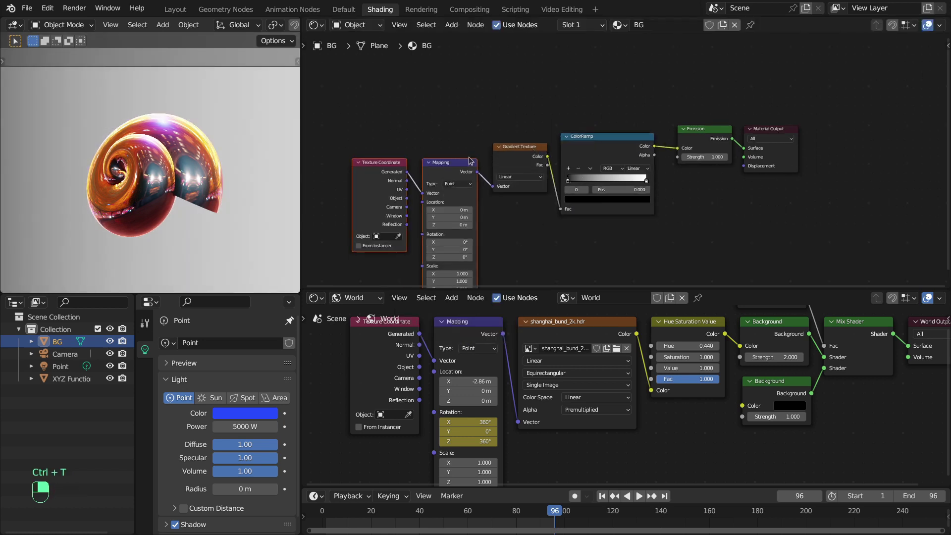
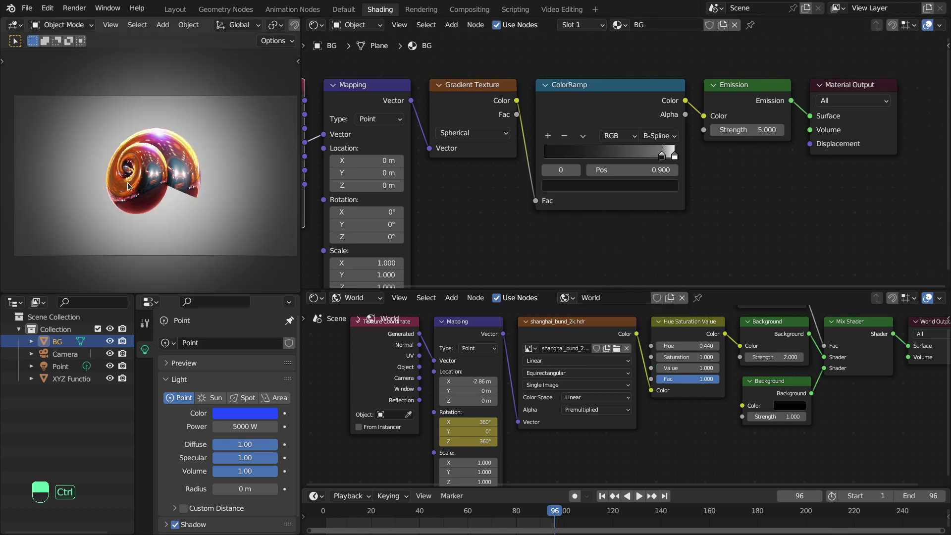
Step: Link Texture Coordinate Object into Mapping Vector and raise Emission Strength to 6
key("ctrl+space")
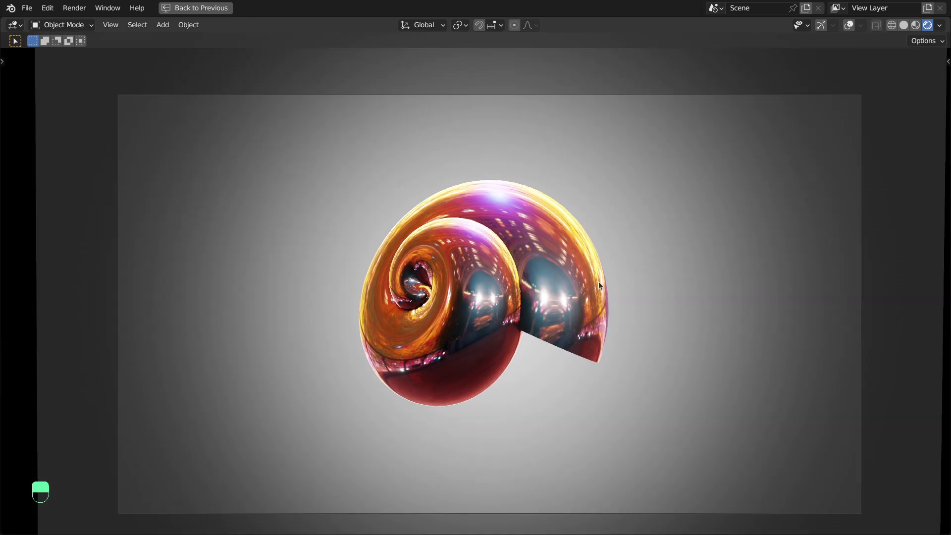
left_click(601, 285)
right_click(601, 284)
left_click_drag(496, 245, 413, 290)
key("ctrl+space")
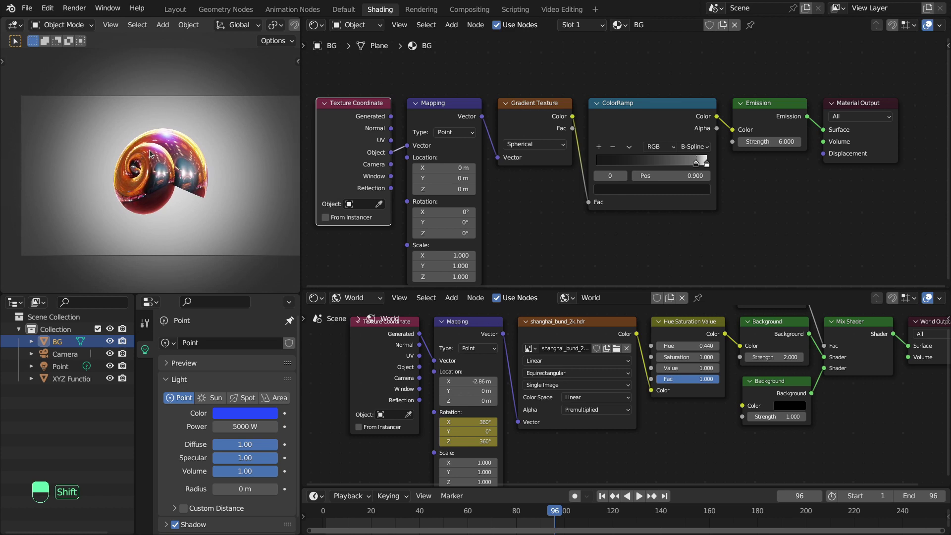
Step: Light the shell with the shanghai_bund_2k HDRI and nudge the gem beside it
key("shift+a")
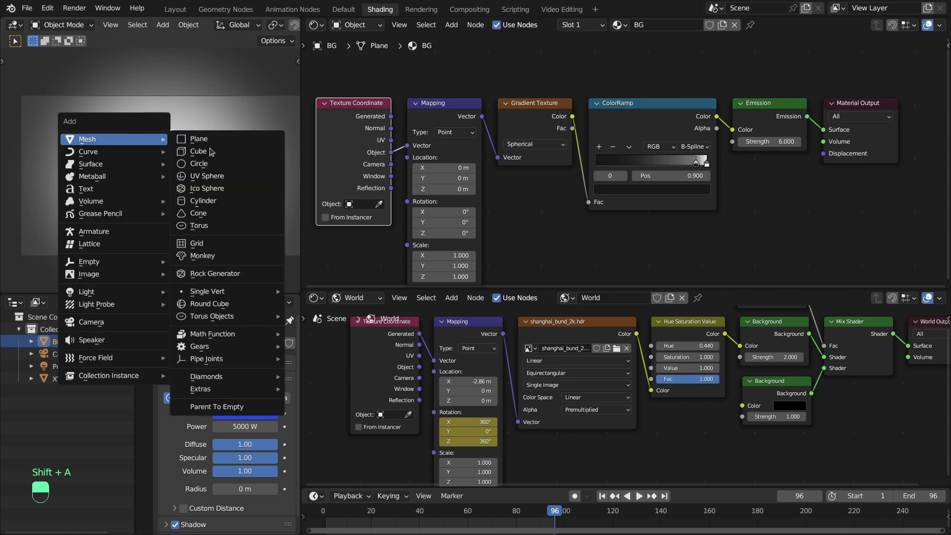
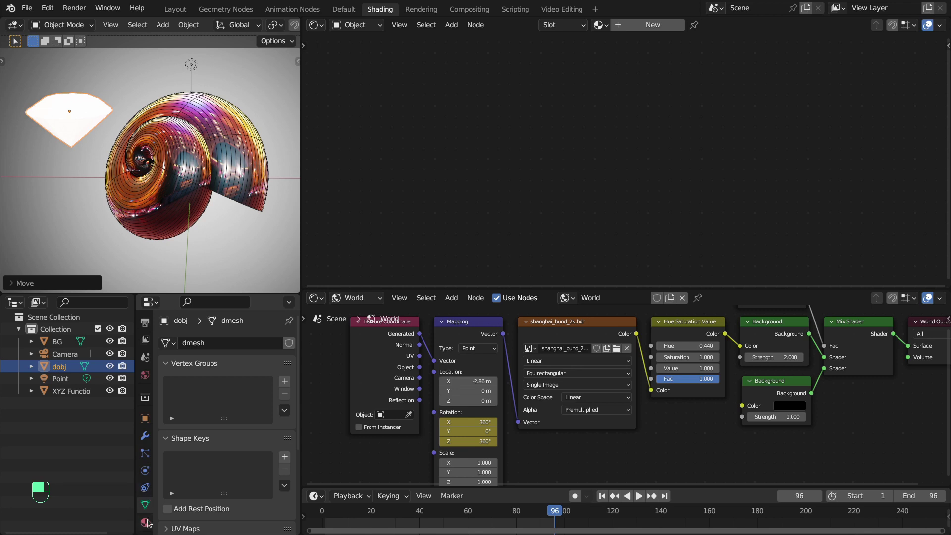
left_click_drag(150, 521, 176, 399)
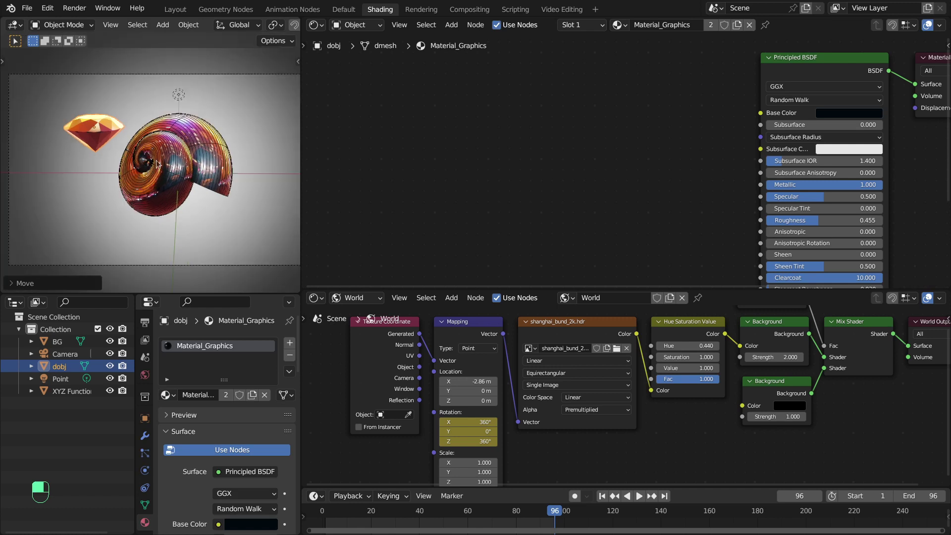
key("ctrl+space")
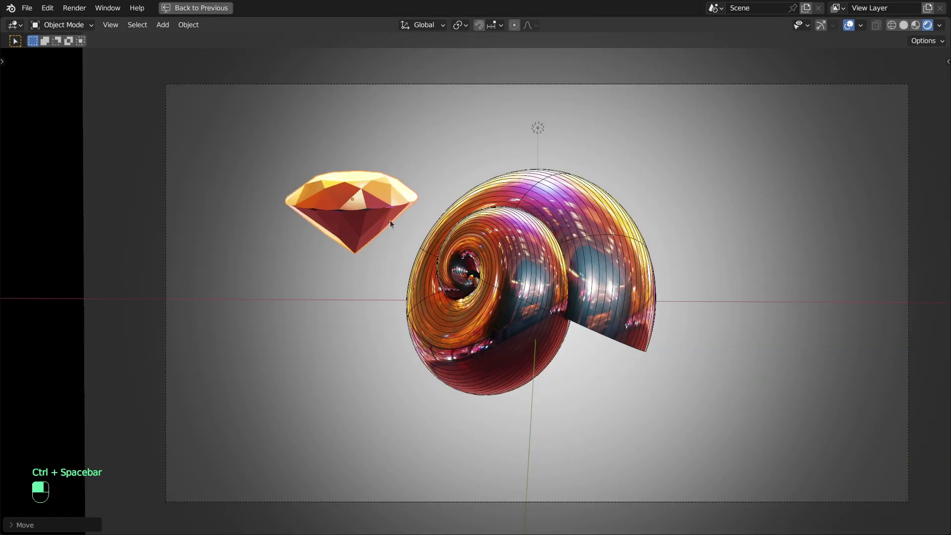
Step: From camera view, start moving the violet point light
key("KP_0")
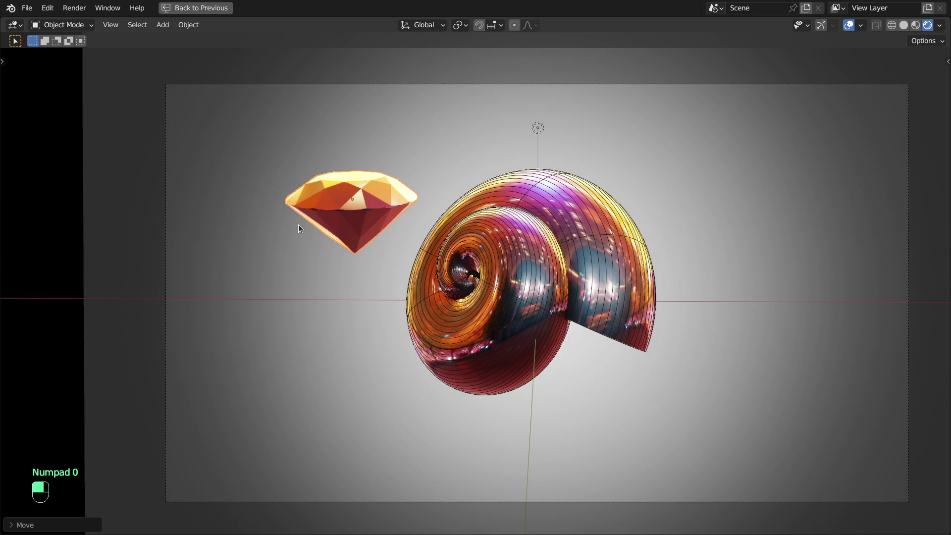
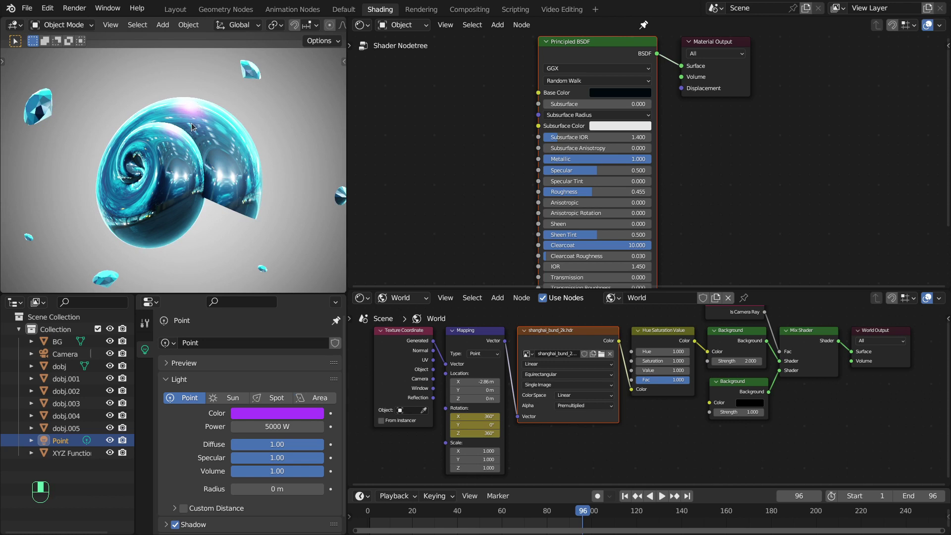
key("z")
key("g")
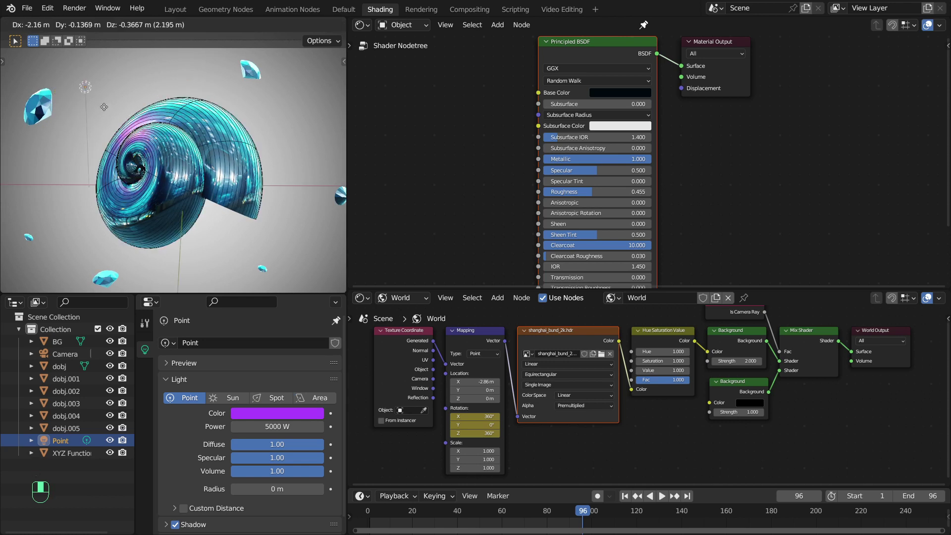
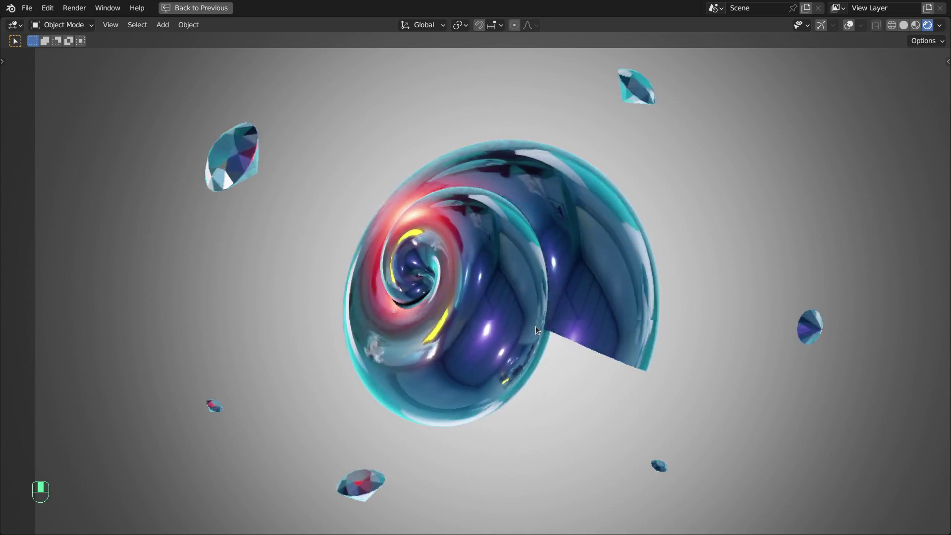
Step: Add a Twisted Torus from Torus Objects and adjust its major segment count
key("space")
key("ctrl+space")
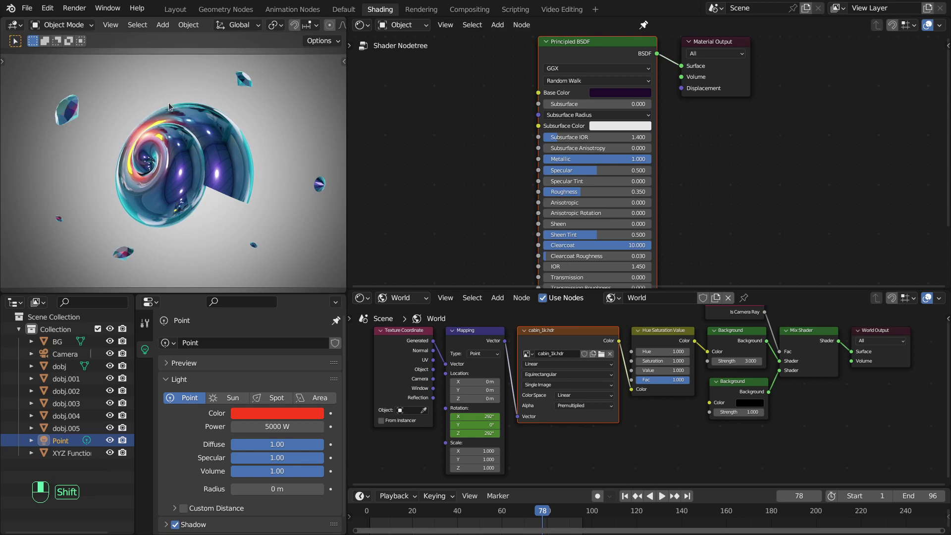
key("shift+a")
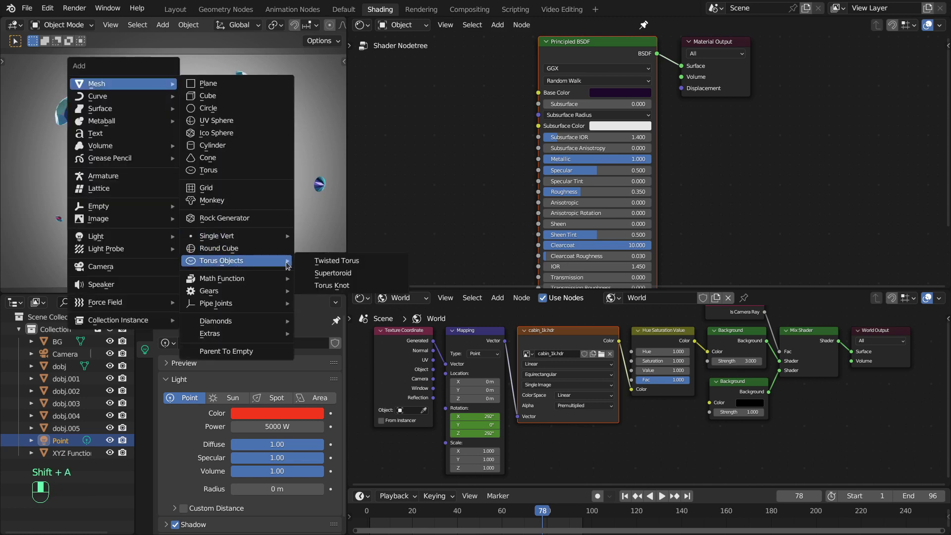
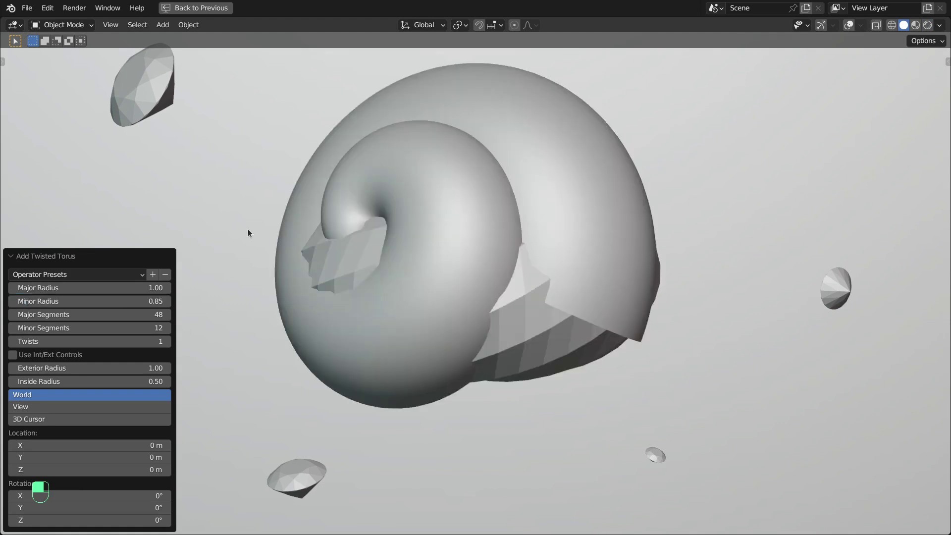
key("z")
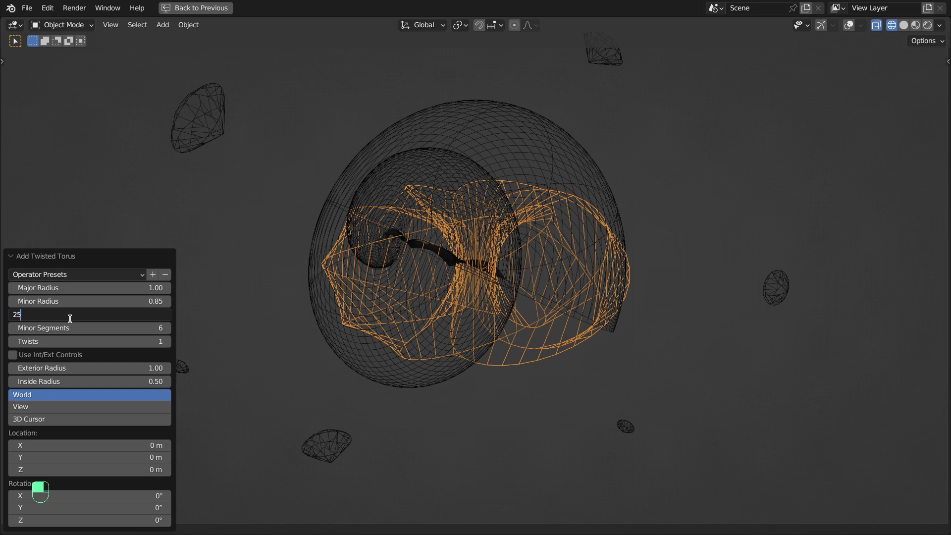
key("ctrl+space")
Step: Hide the spiral shell and inspect the twisted torus among the gems in wireframe
left_click_drag(116, 459, 192, 25)
key("z")
left_click_drag(192, 25, 148, 479)
key("z")
right_click(148, 479)
left_click_drag(148, 479, 248, 304)
left_click_drag(248, 304, 244, 211)
key("z")
Step: Rotate and position the twisted torus, then show it full-screen in Rendered mode
middle_click(225, 175)
right_click(225, 174)
key("r")
key("g")
key("ctrl+space")
key("shift+Right")
key("shift+Left")
key("space")
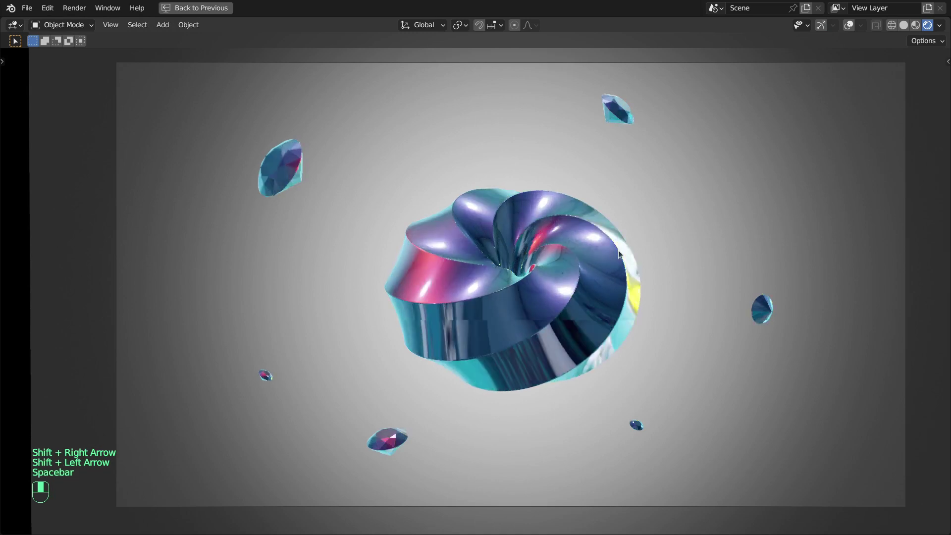
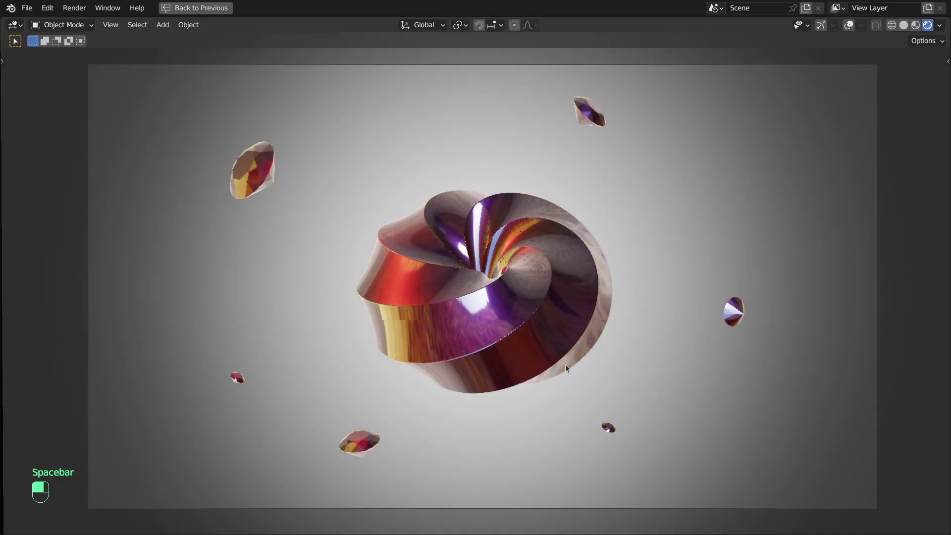
Step: Make the point light blue and shift it sideways along X
key("space")
key("ctrl+space")
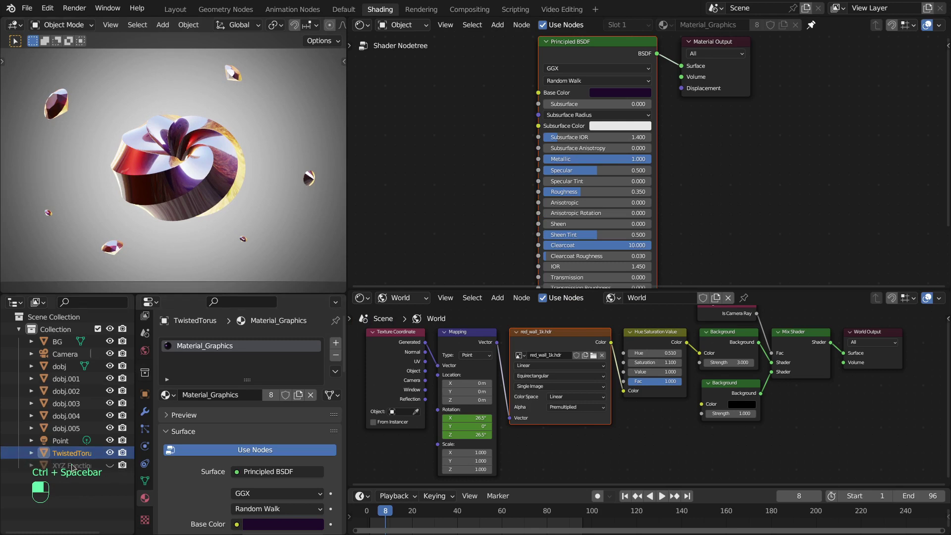
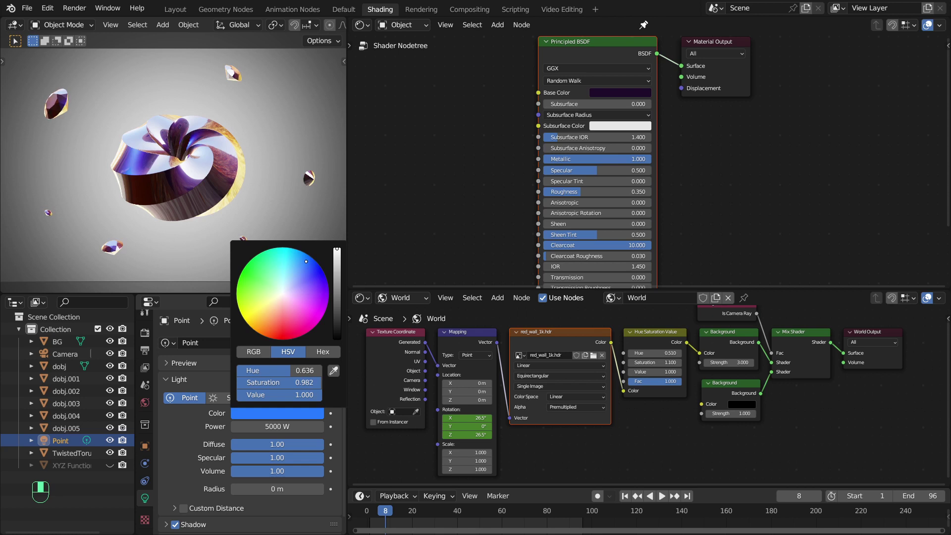
key("g")
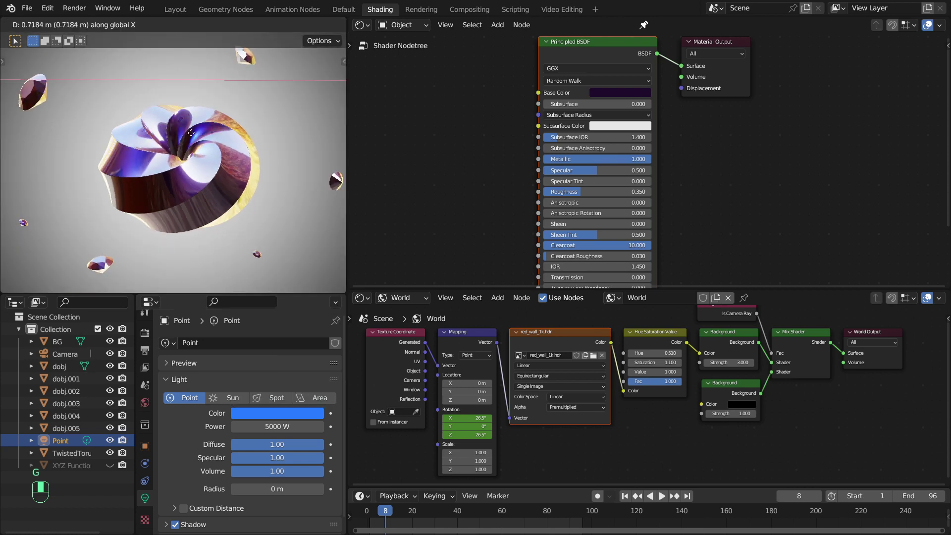
key("shift+Right")
Step: Step the timeline to frame 70 so the HDRI rotates to 261° around the torus
key("shift+Left")
key("space")
key("space")
key("KP_0")
key("space")
key("space")
key("ctrl+space")
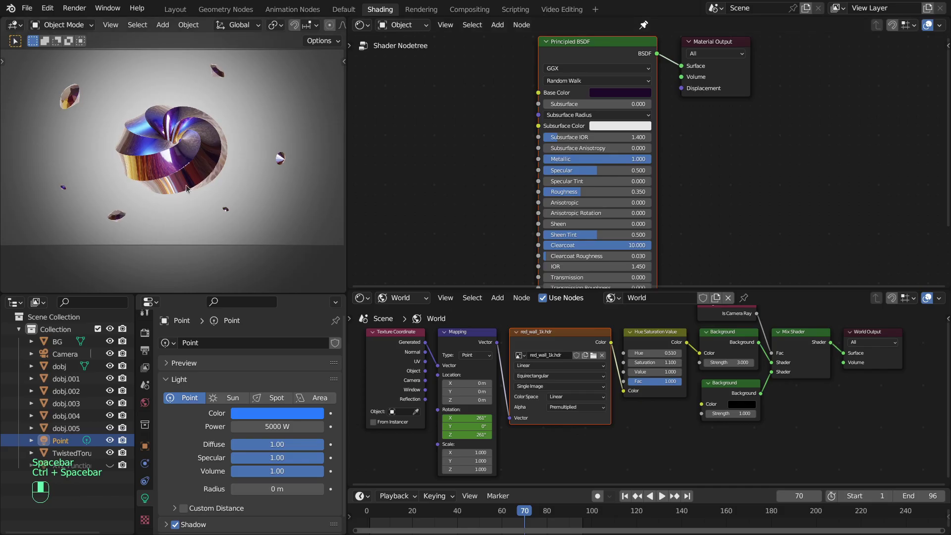
key("shift+a")
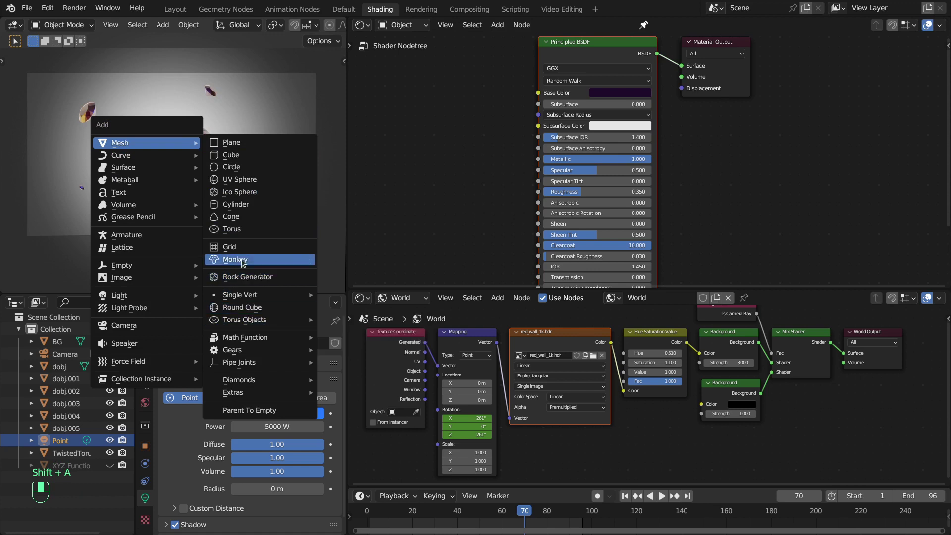
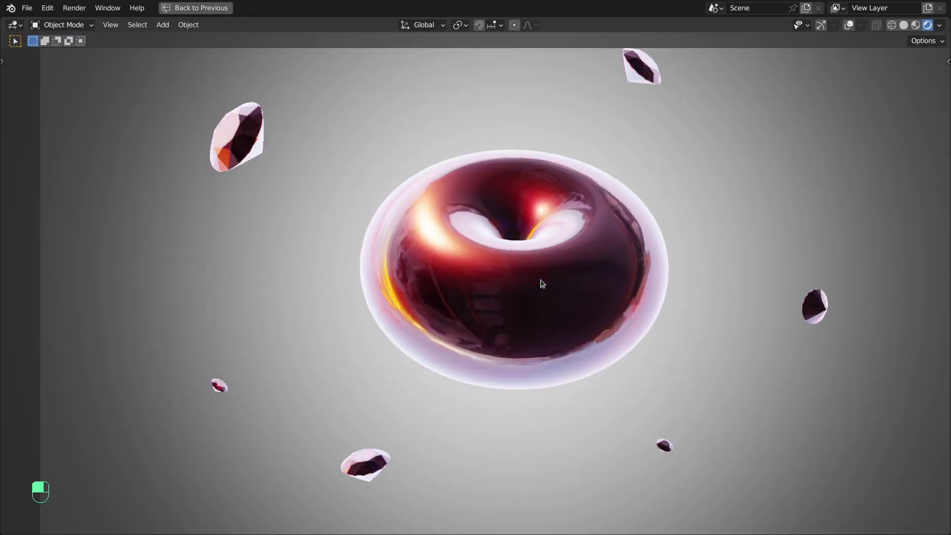
Step: Show the smooth torus lit by the_sky_is_on_fire_1k HDRI and 10000 W orange light in the Default workspace
key("space")
key("ctrl+space")
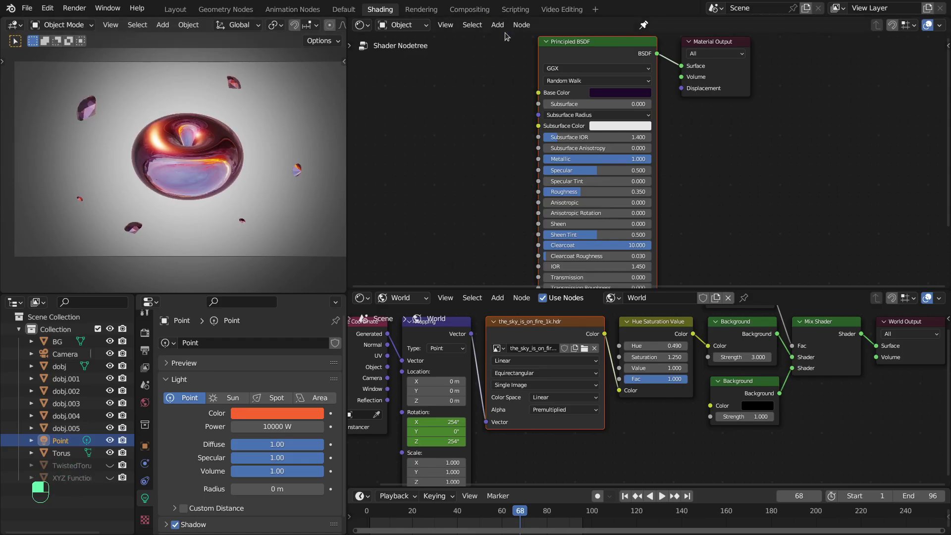
middle_click(349, 8)
Step: Leave camera view and add an Empty at the torus centre before the background plane
key("z")
key("z")
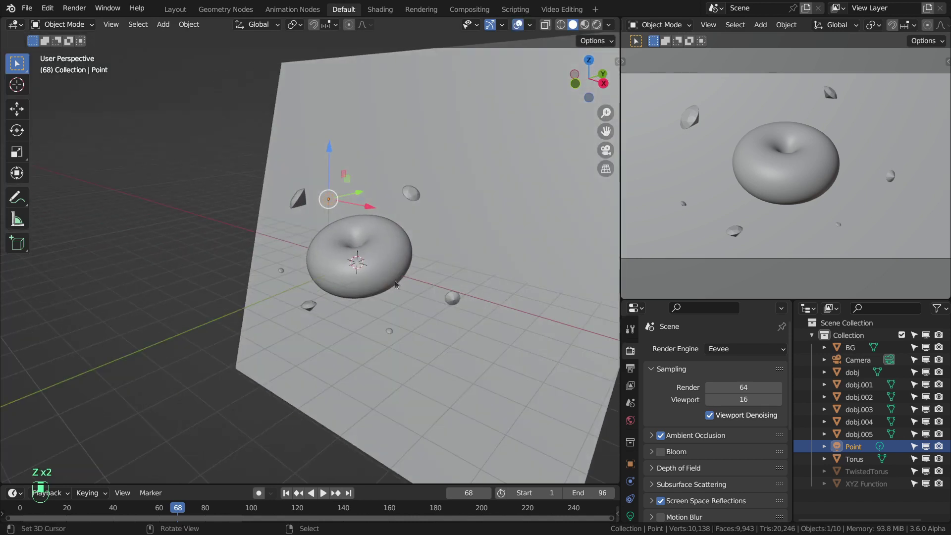
key("shift+a")
left_click_drag(331, 236, 424, 419)
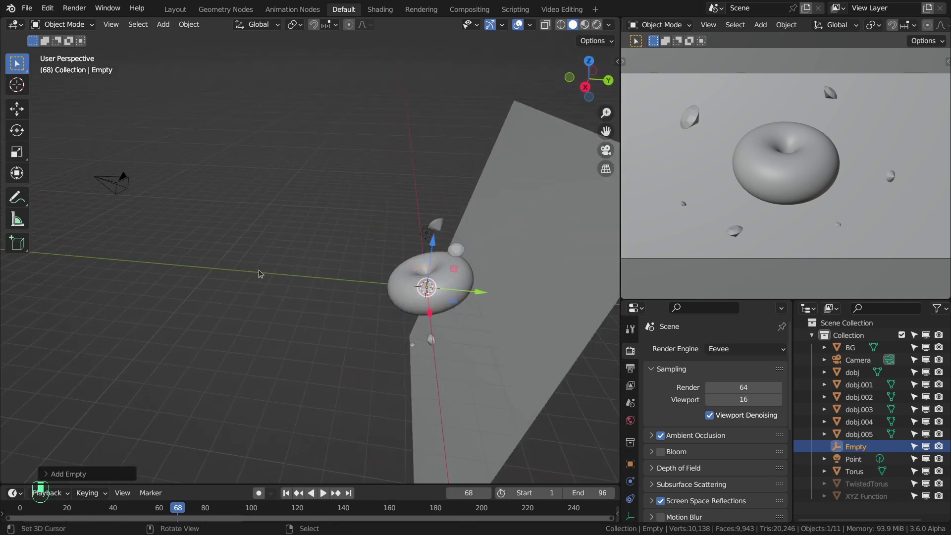